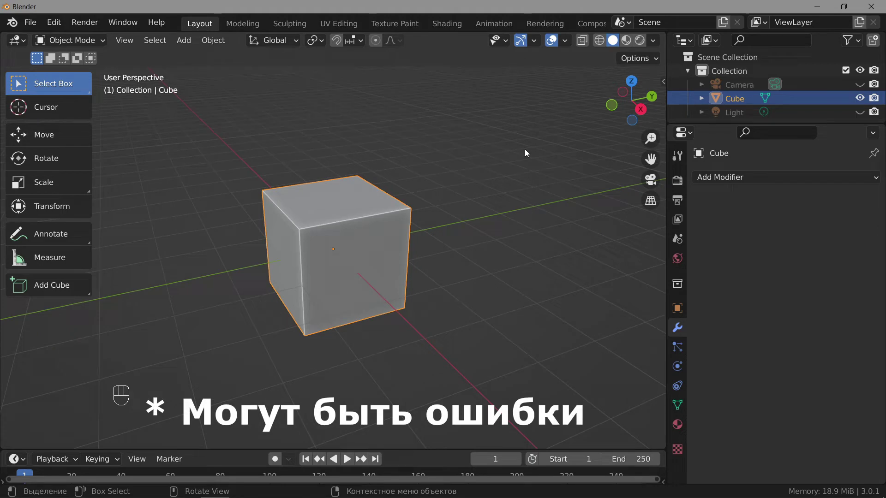
Bevel all cube edges in edit mode to about 0.327 m width, one segment, no modifier.
text(* Mo)
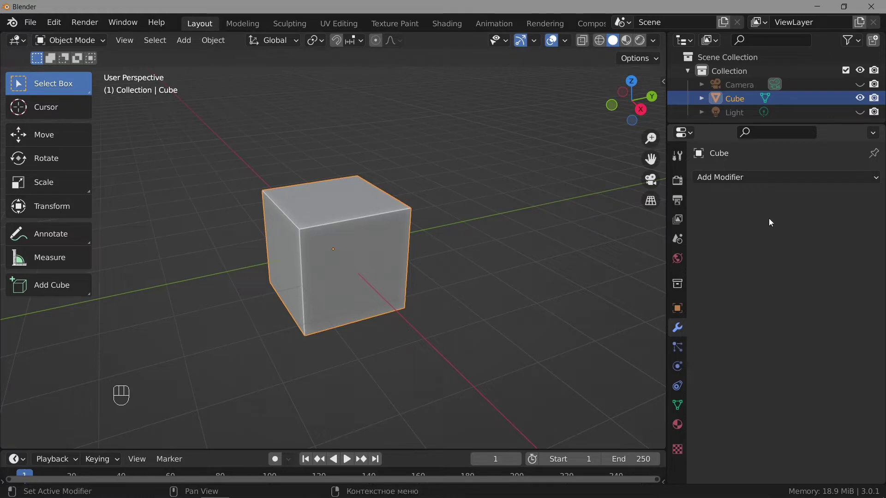
drag(775, 183, 522, 164)
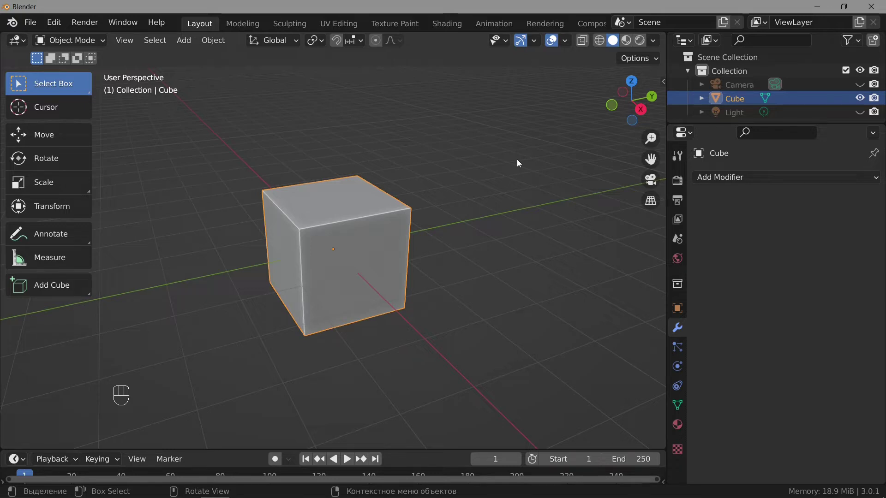
drag(80, 44, 67, 74)
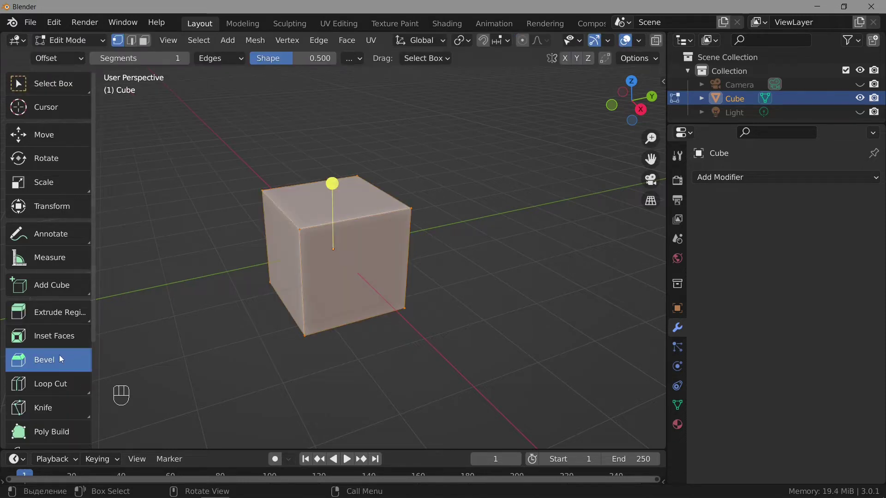
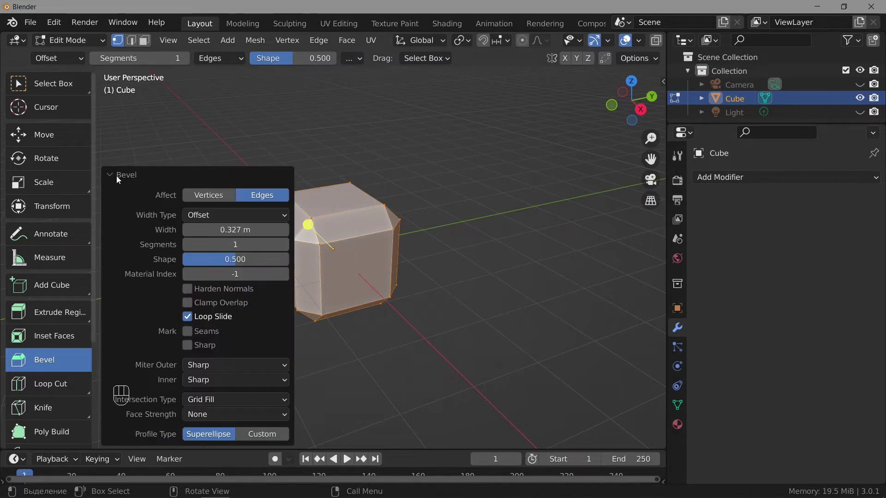
click(120, 180)
click(132, 444)
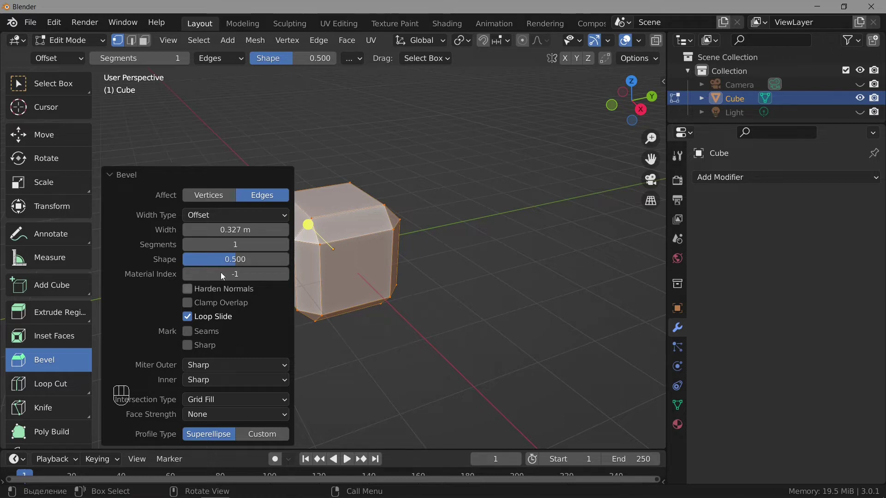
click(121, 180)
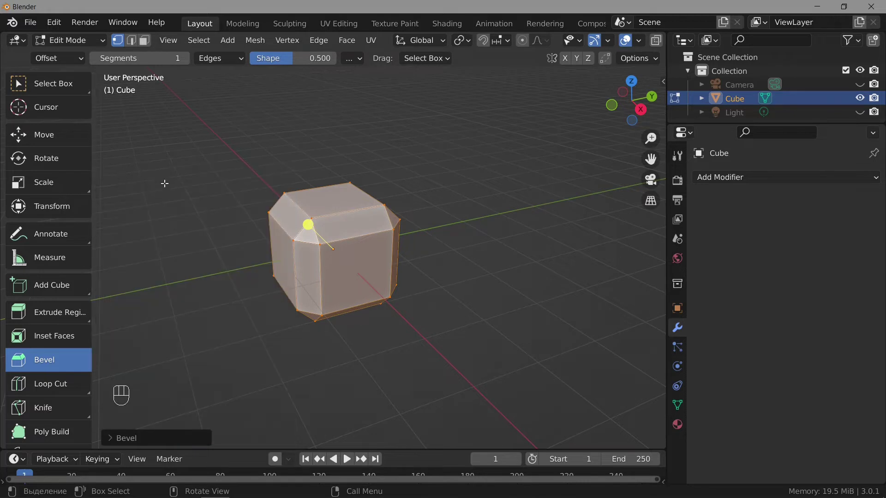
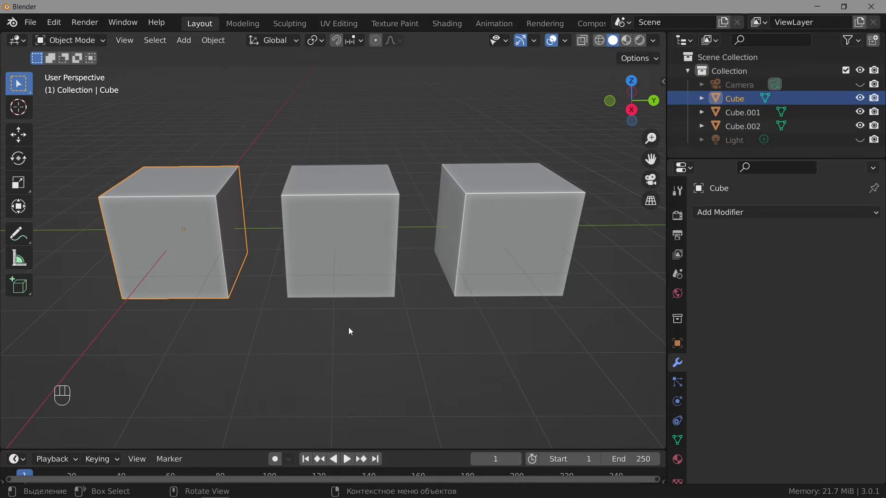
Add a Bevel modifier to the left cube and raise its Amount to 0.38 m.
drag(748, 216, 624, 275)
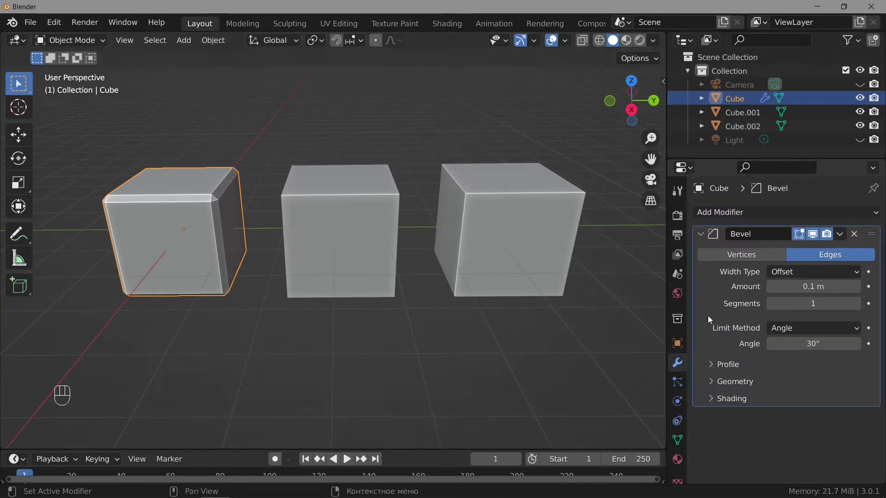
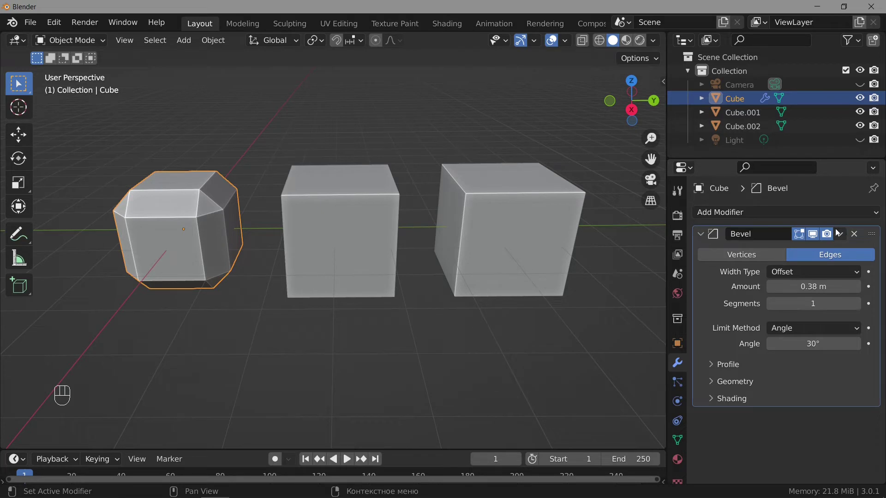
drag(839, 238, 664, 237)
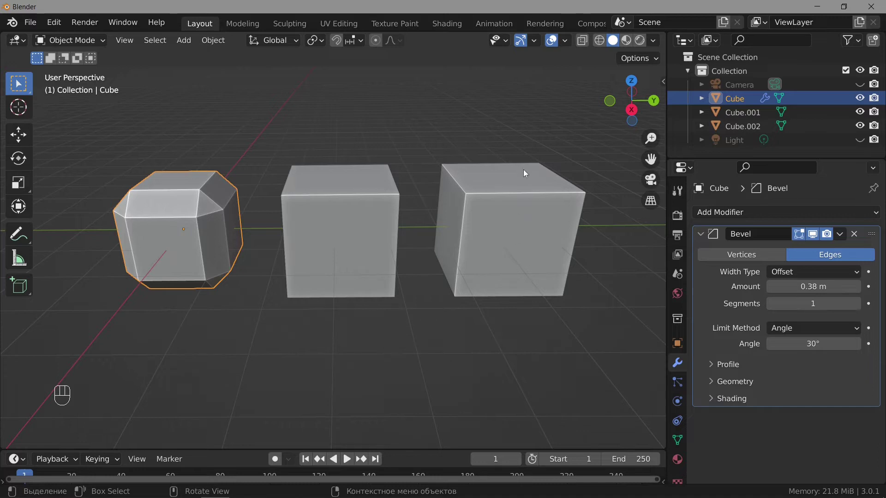
Select Cube.002 and Cube.001, make Cube active, and copy its 0.38 m bevel onto them.
click(516, 187)
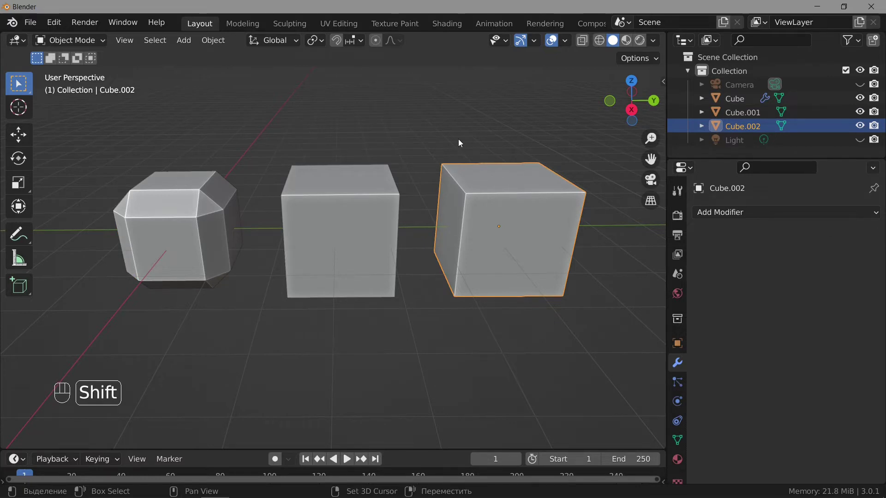
click(367, 180)
click(172, 197)
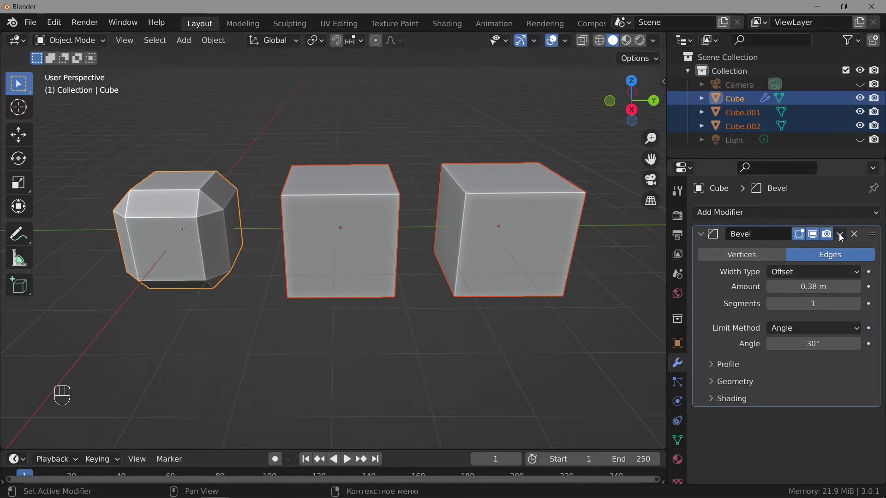
drag(841, 238, 805, 280)
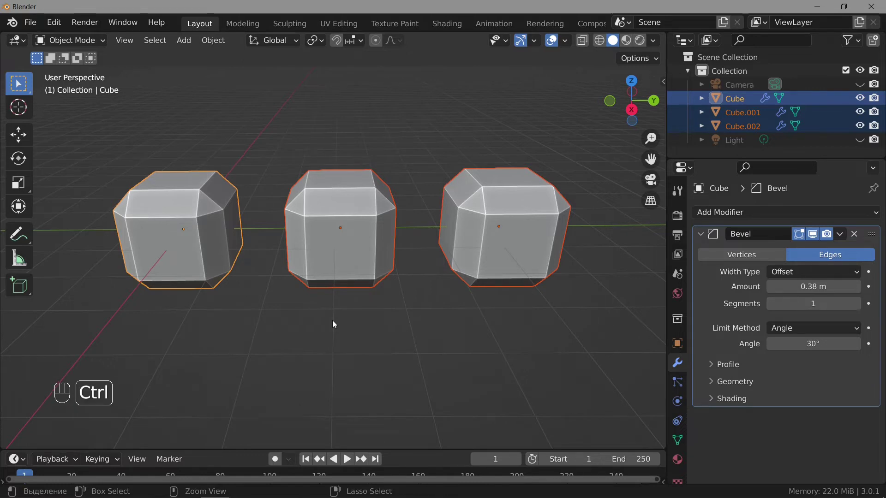
key(ctrl+z)
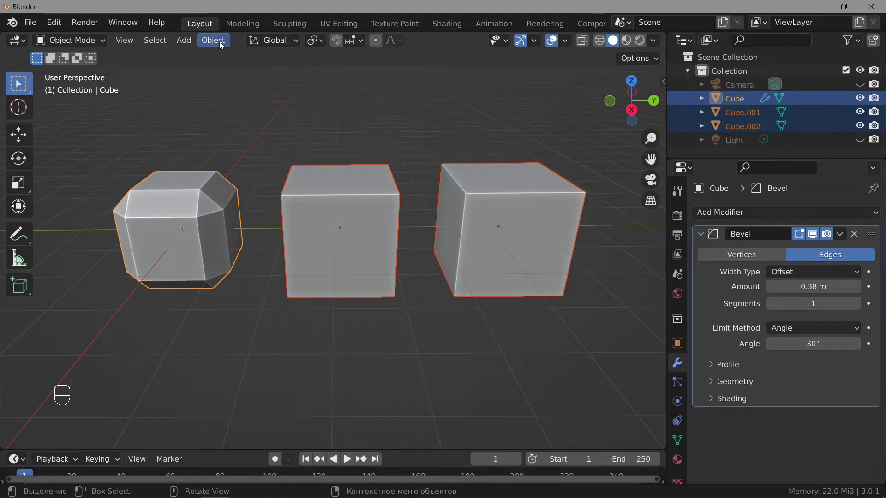
drag(222, 45, 568, 209)
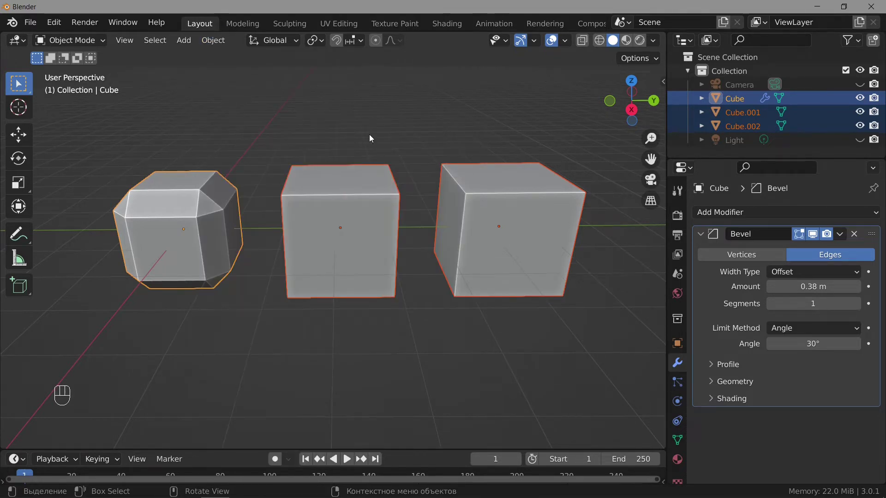
key(ctrl+l)
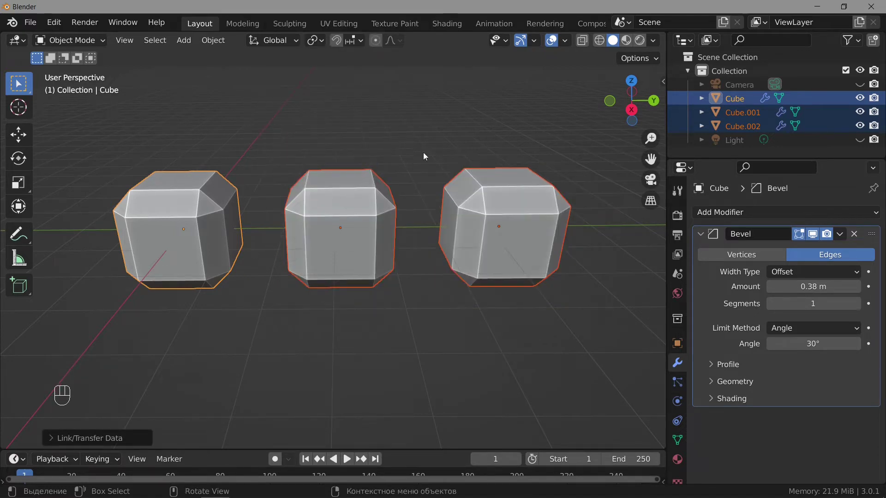
drag(839, 240, 630, 299)
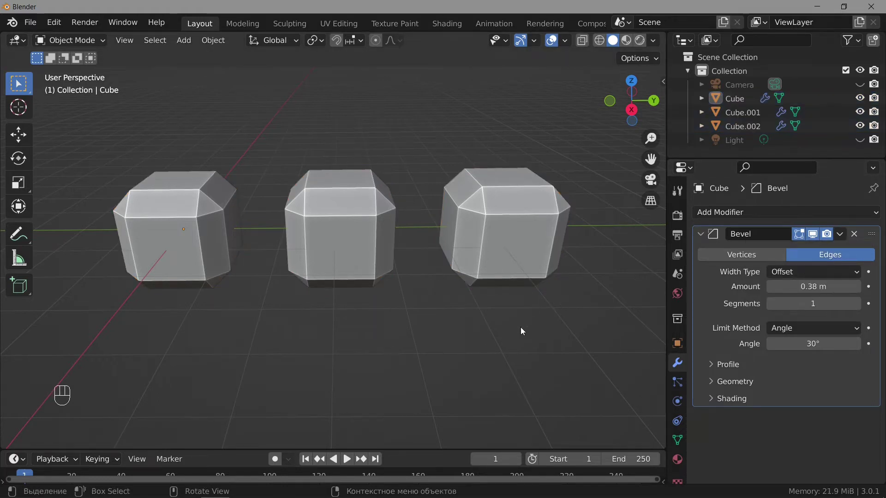
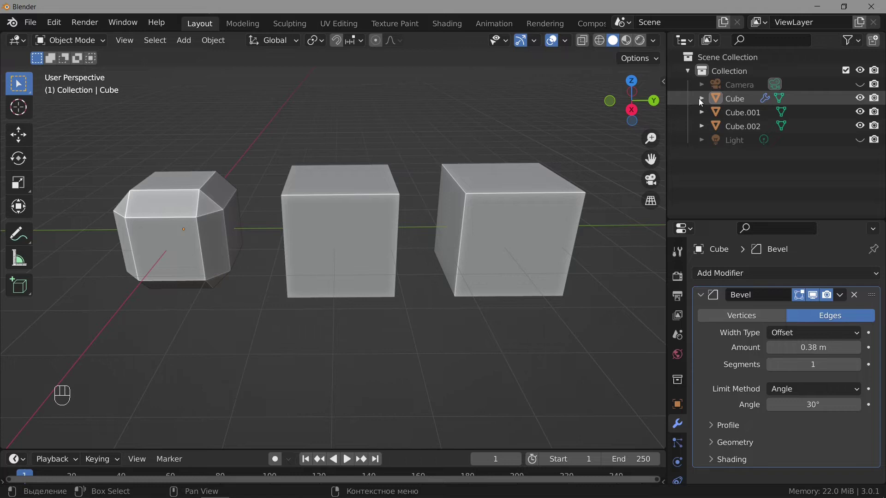
Expand Cube in the Outliner and drag its Modifiers entry onto Cube.001 to copy the bevel.
click(702, 103)
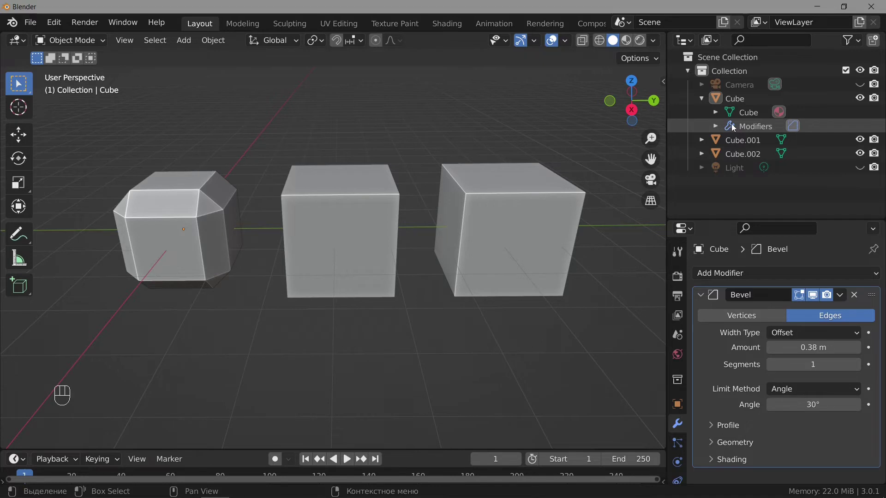
drag(735, 128, 745, 144)
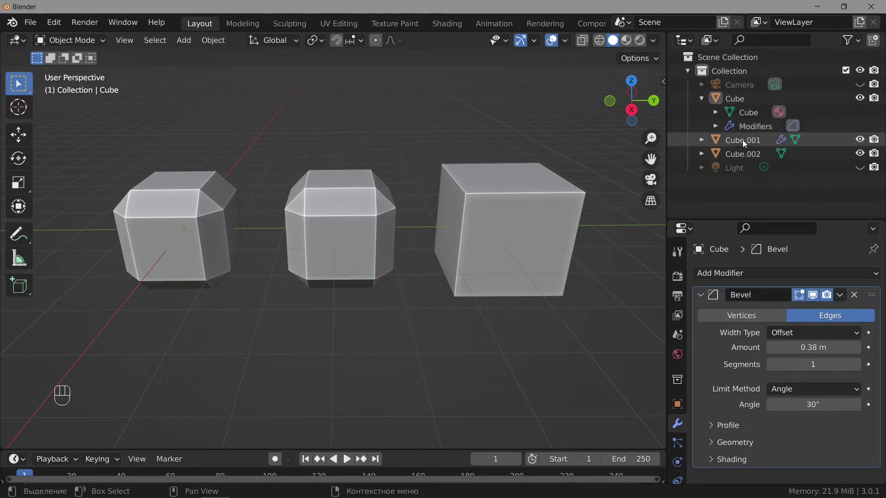
drag(746, 129, 730, 158)
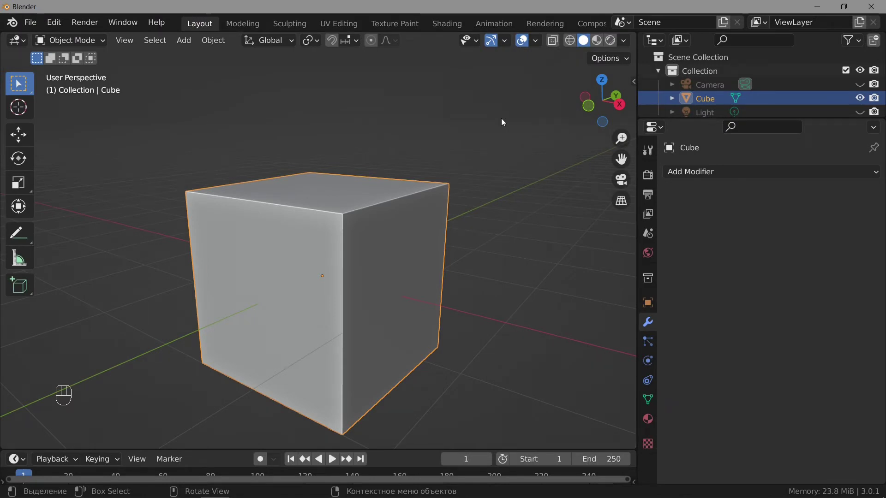
Set the Bevel modifier to Vertices mode with a 0.1 m offset and inspect the chipped corners.
drag(338, 268, 341, 236)
drag(354, 256, 331, 263)
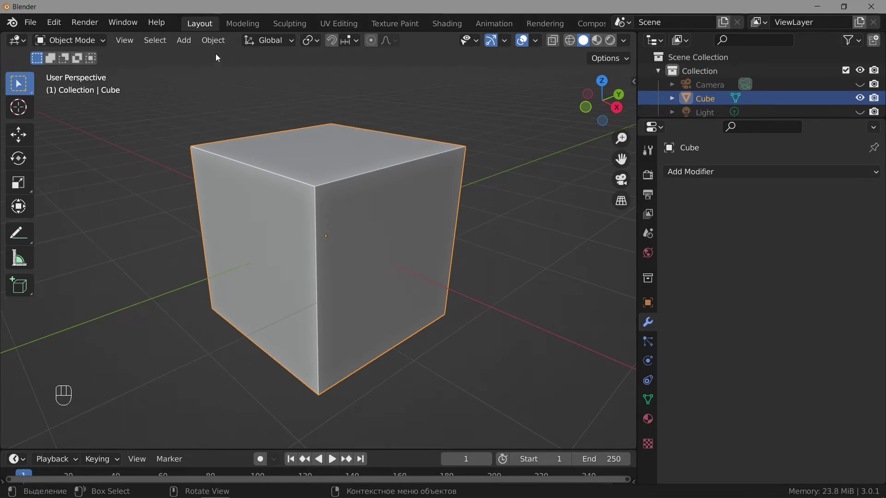
drag(221, 46, 574, 158)
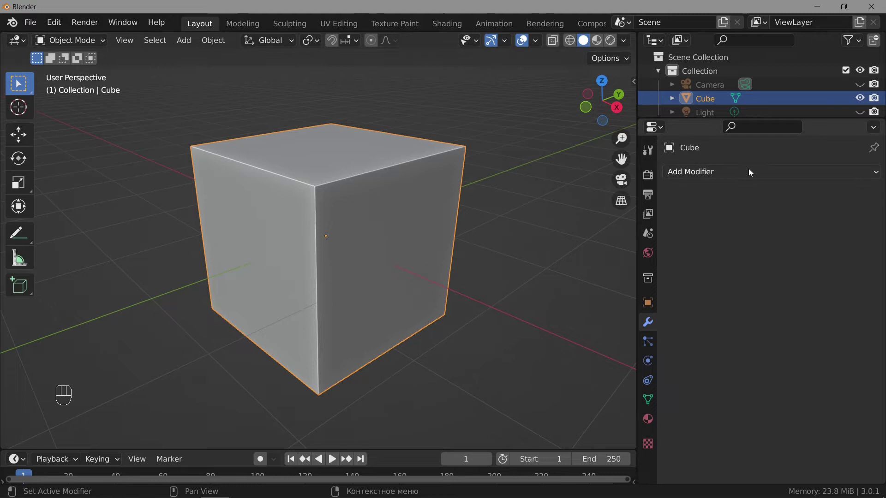
drag(751, 172, 607, 227)
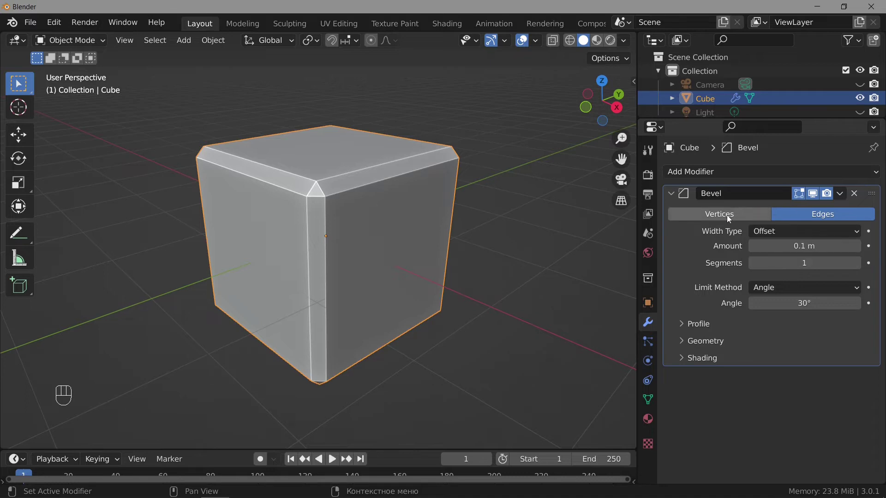
click(729, 219)
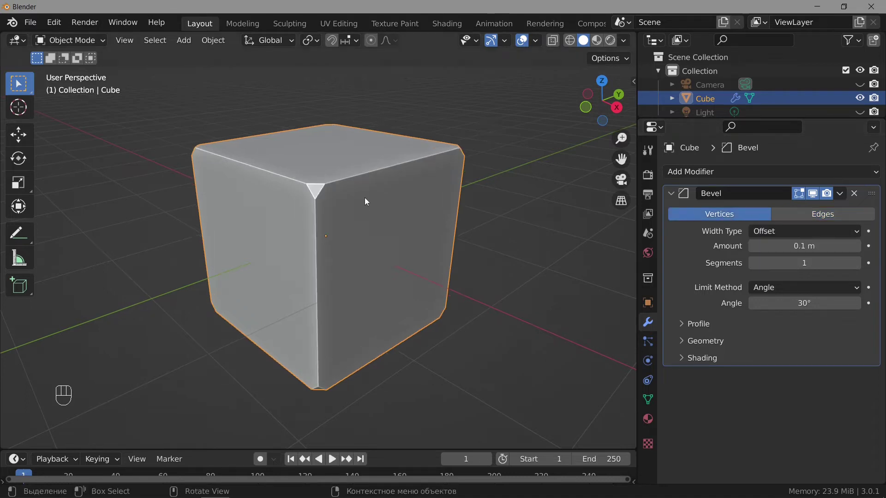
drag(266, 217, 237, 213)
Switch the Bevel modifier back to Edges so the cube's edges bevel instead of its corners.
click(828, 216)
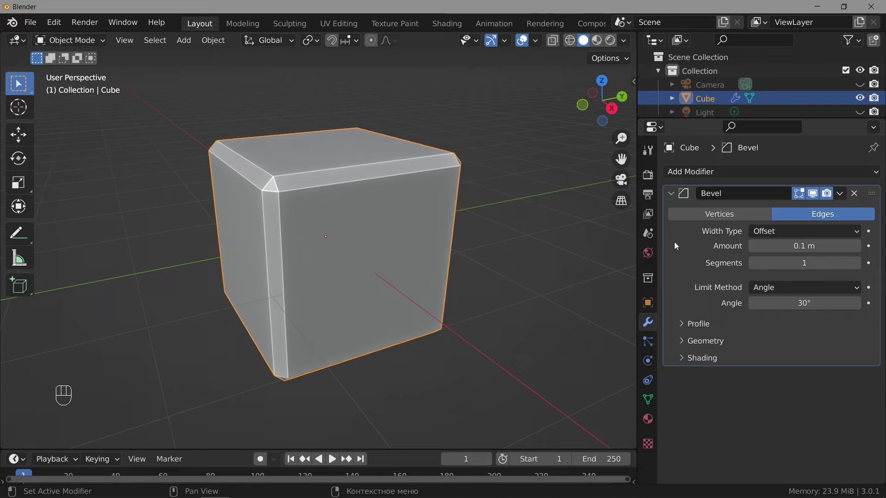
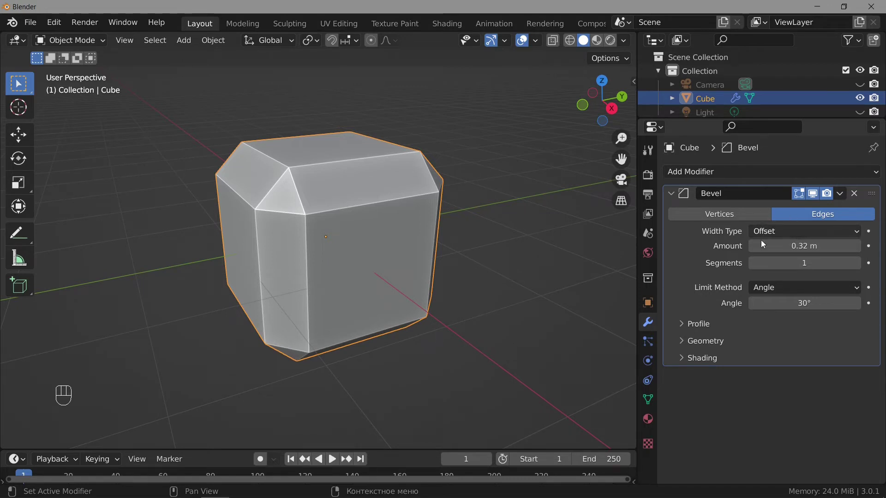
Adjust the edge bevel Amount in the modifier panel to about 0.35 m.
drag(801, 232, 566, 243)
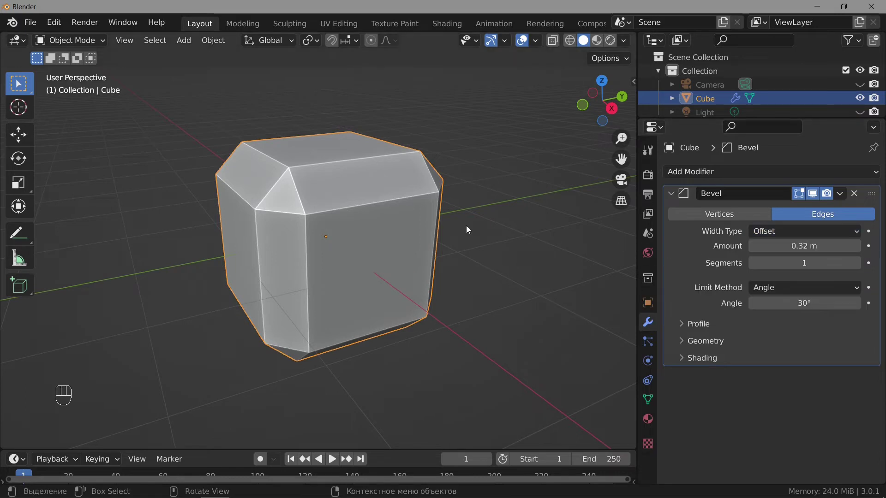
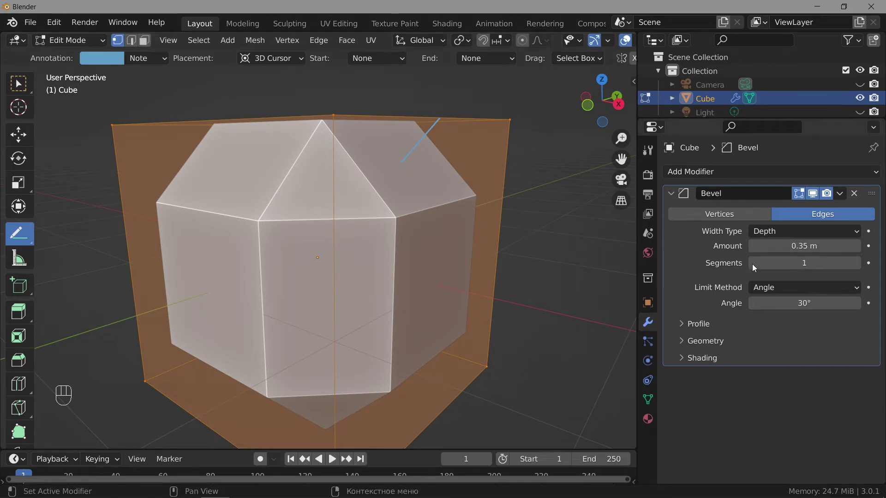
Return the width type to Offset, go back to object mode, and undo to a 0.1 m edge bevel.
drag(807, 234, 711, 266)
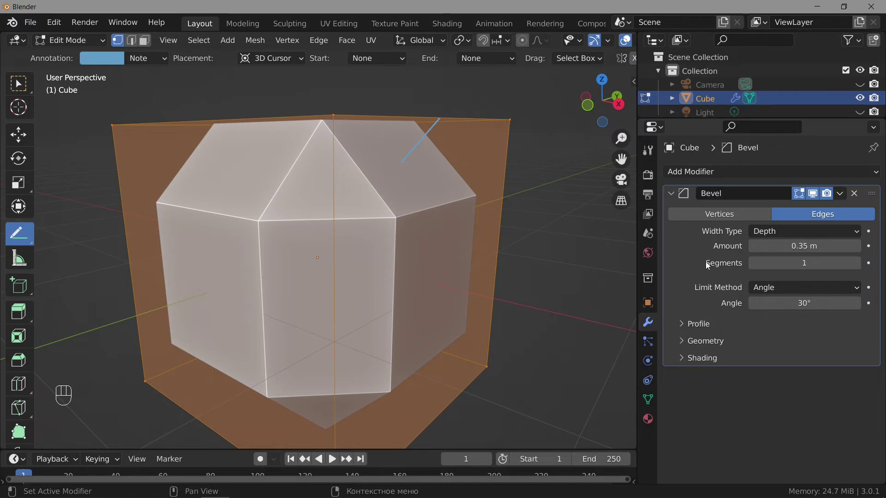
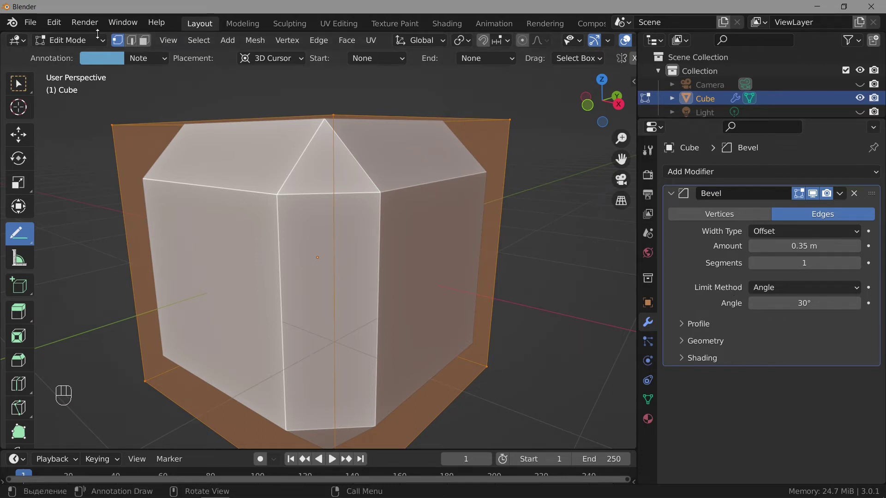
drag(100, 45, 98, 58)
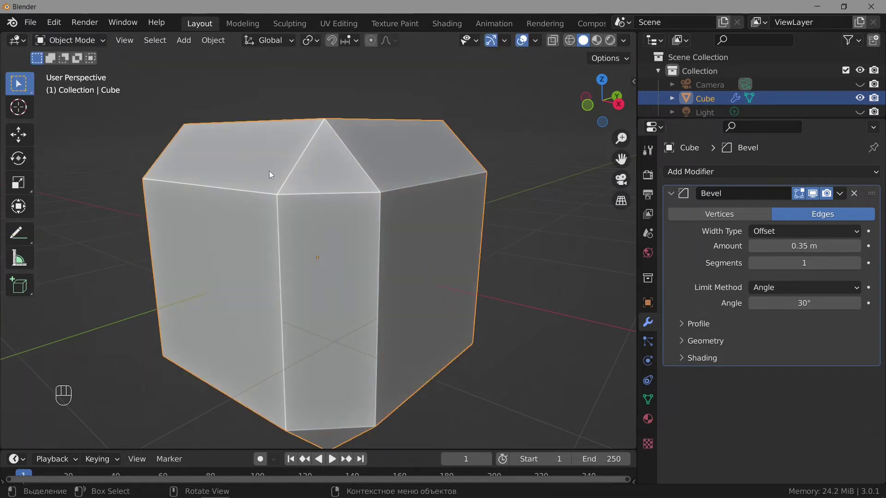
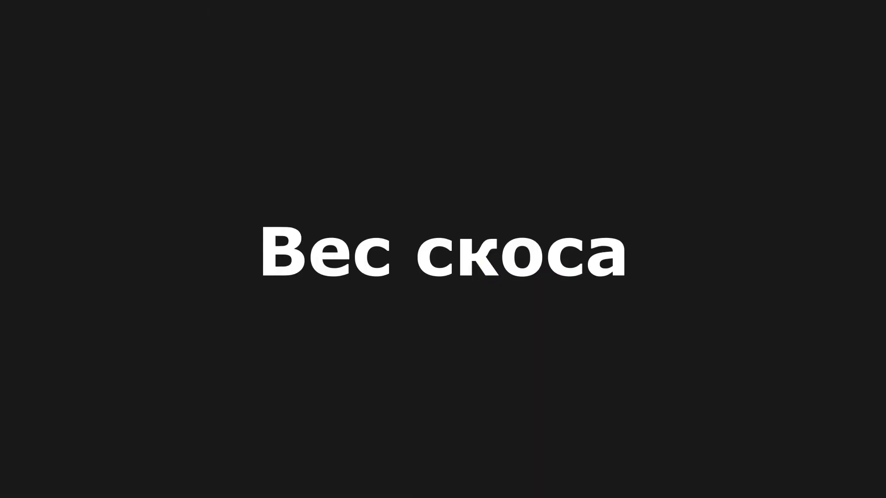
key(ctrl+z)
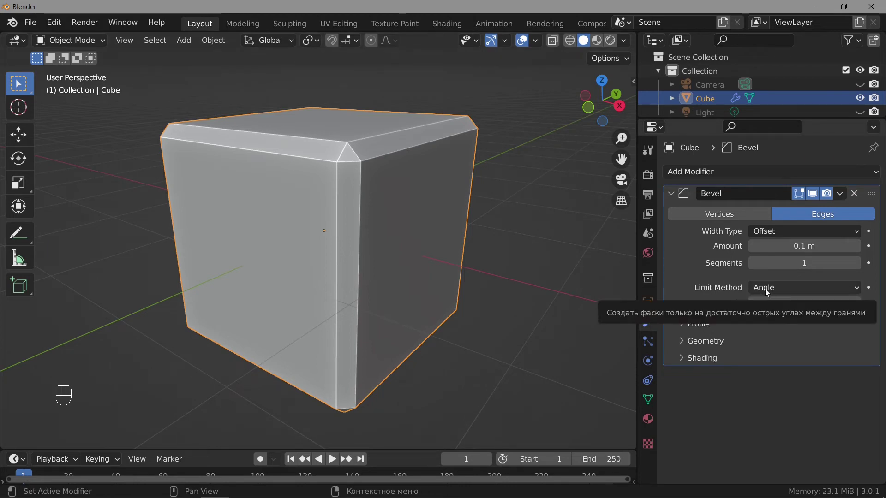
Change the Bevel modifier's Limit Method from Angle to Weight.
drag(780, 293, 786, 337)
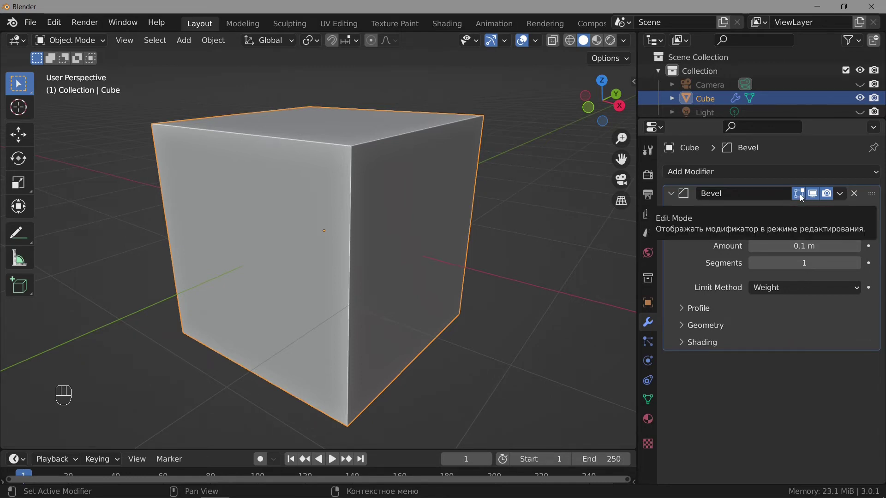
Enter edit mode on the cube to prepare for weighting a top edge.
drag(92, 42, 87, 71)
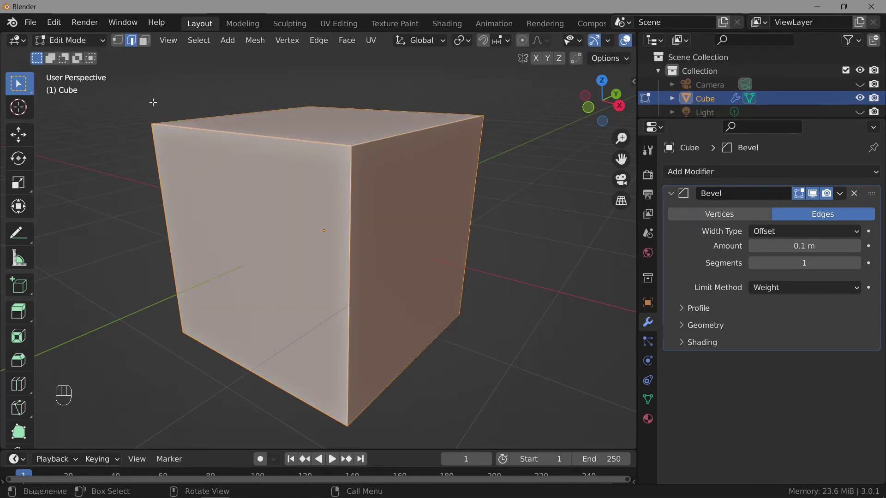
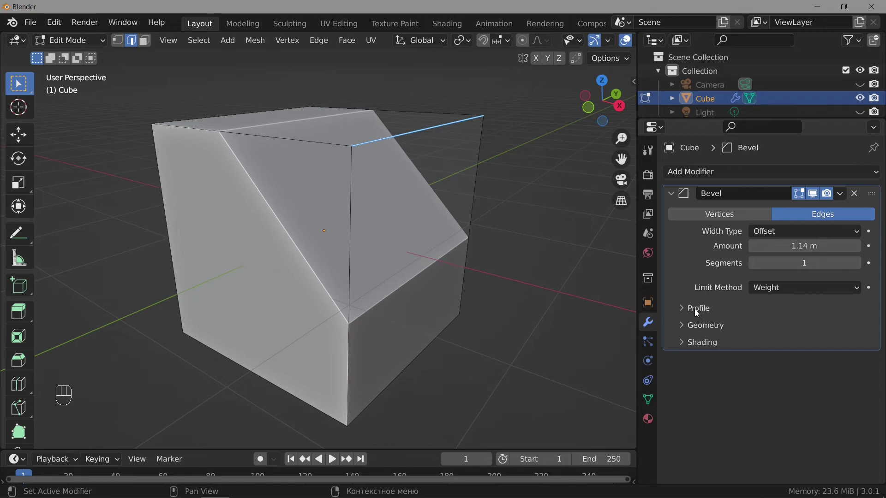
Expand the Bevel modifier's Profile section to reach the Superellipse/Custom choice.
click(698, 314)
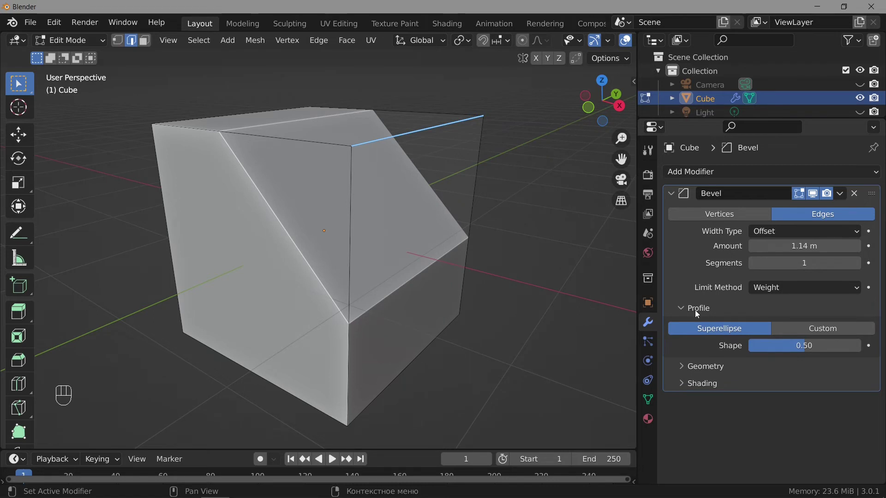
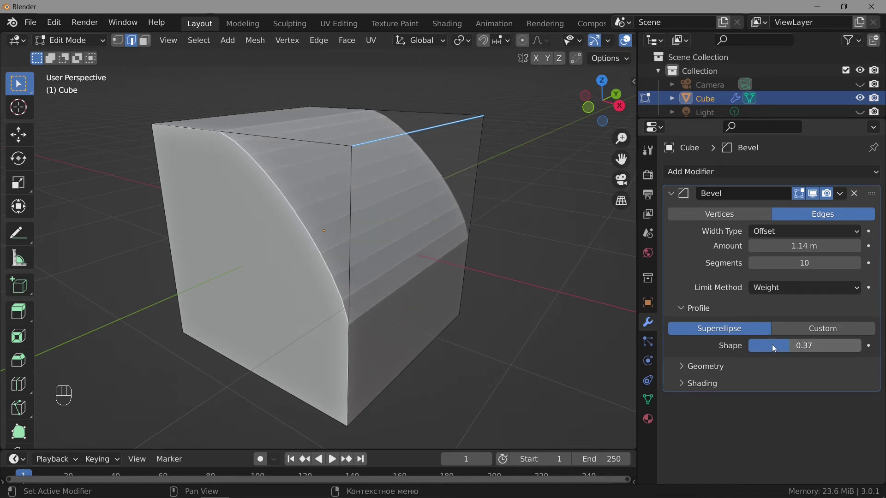
right_click(797, 348)
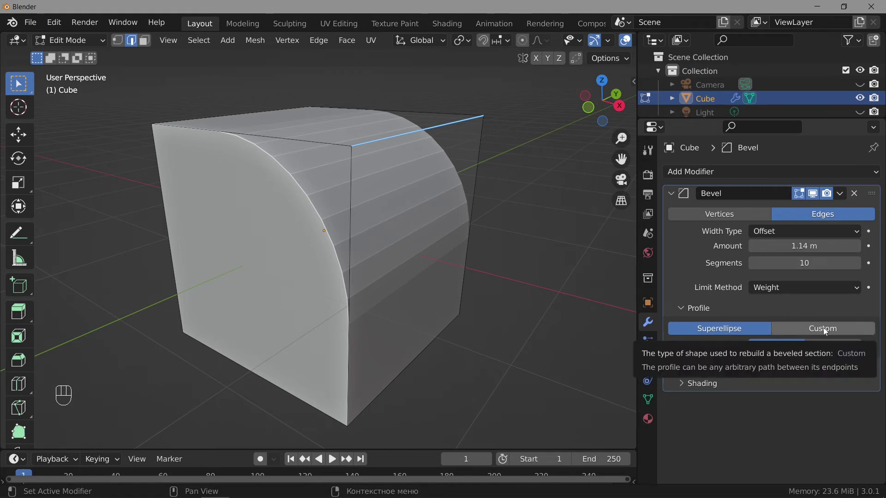
Set the profile to Custom and load the Steps preset so the edge becomes a staircase.
click(825, 331)
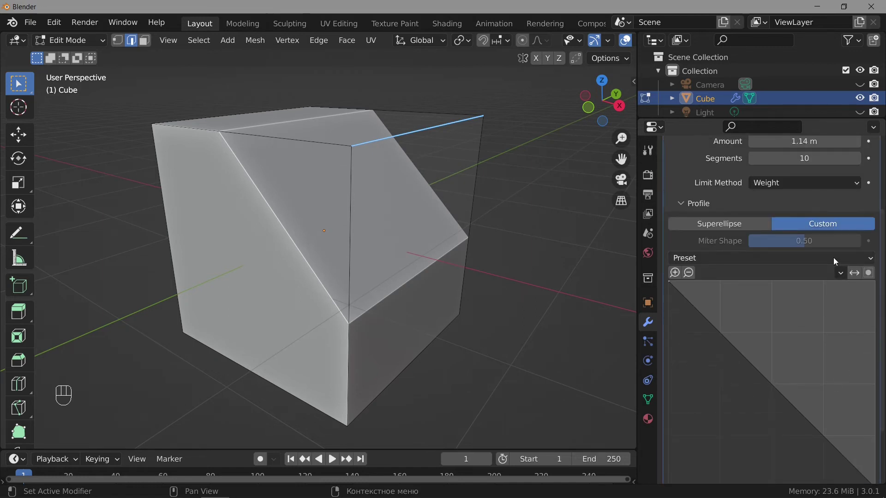
drag(836, 261, 826, 338)
drag(823, 262, 807, 329)
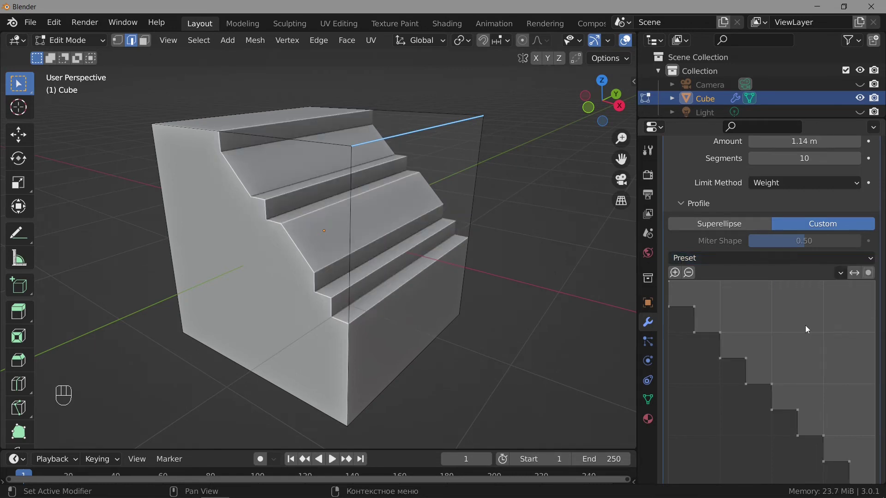
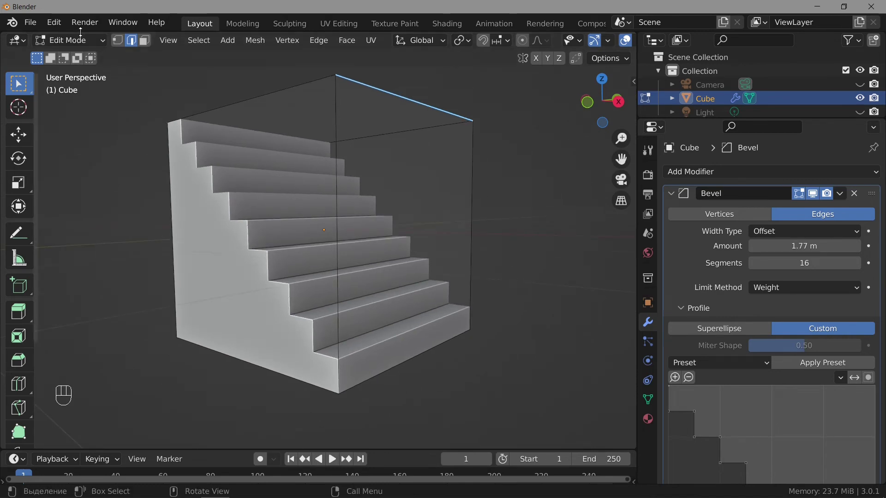
Return to Object Mode and scroll the modifier panel down to the Geometry section.
click(83, 52)
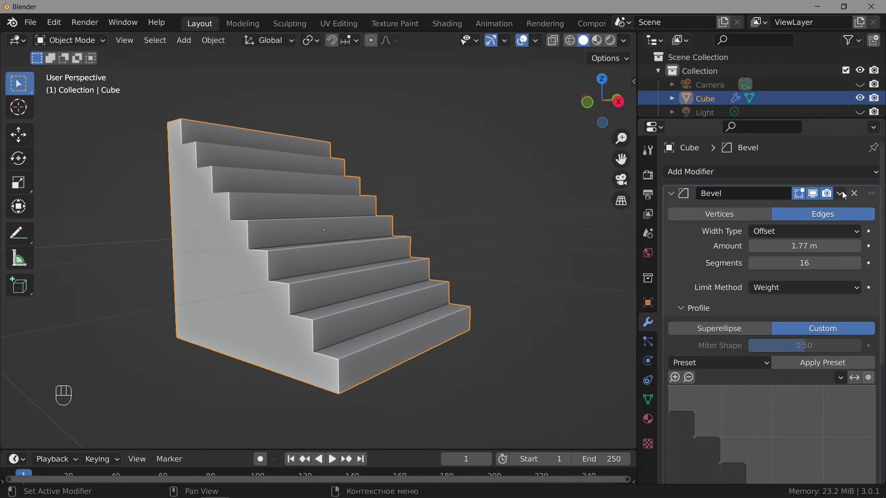
drag(845, 195, 599, 260)
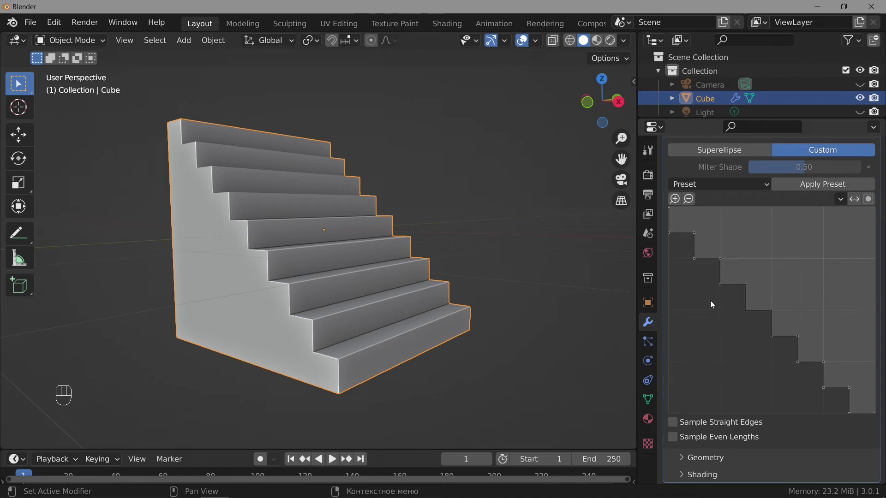
Expand the Bevel modifier's Geometry and Shading subpanels at default settings.
click(739, 461)
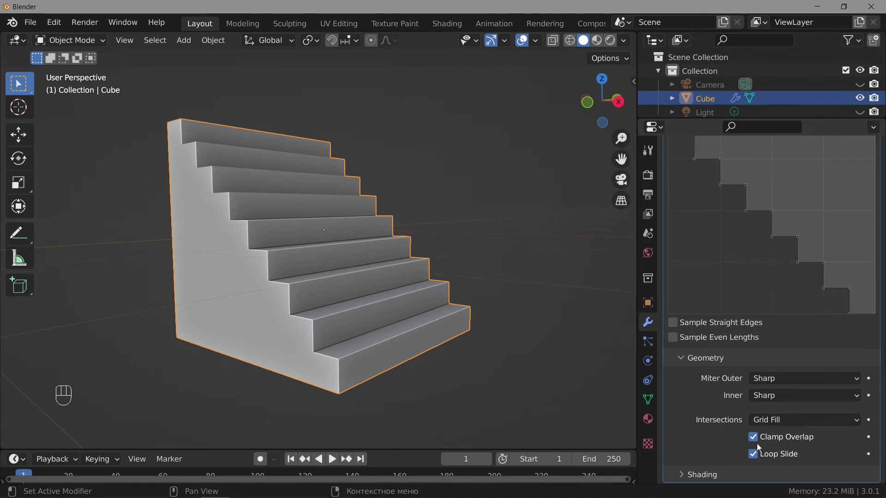
click(724, 477)
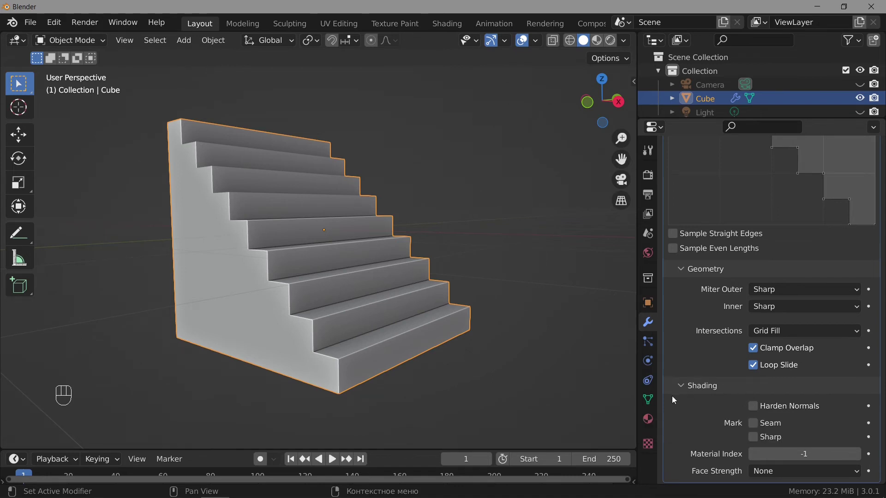
Show the cube's Object Data properties with the Normals panel and Auto Smooth toggle.
click(652, 403)
click(706, 402)
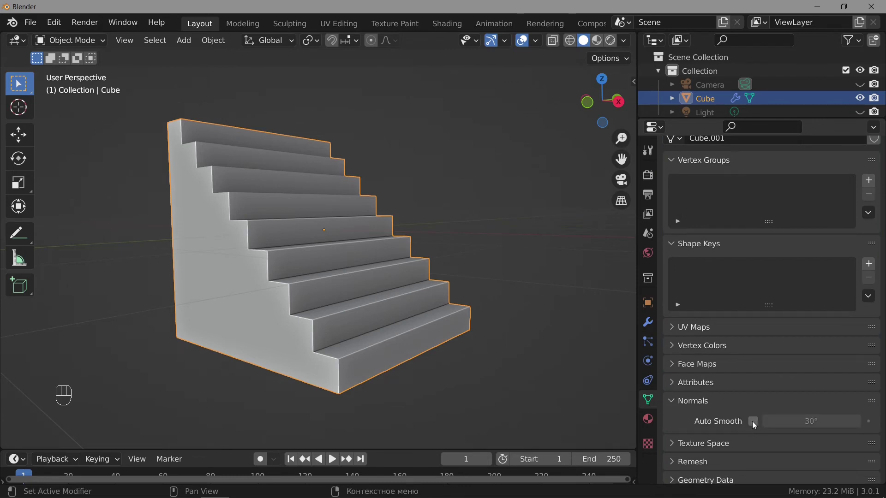
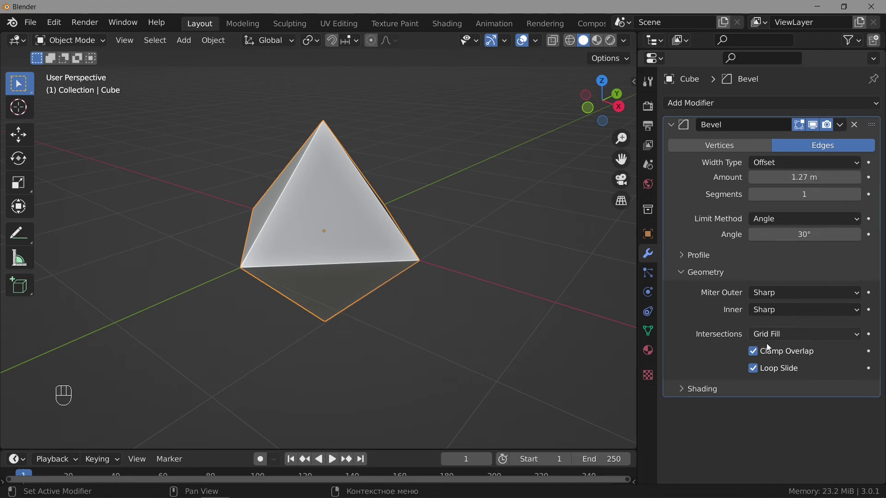
Adjust the Bevel modifier so the cube returns toward a plain stacked-box shape.
click(757, 355)
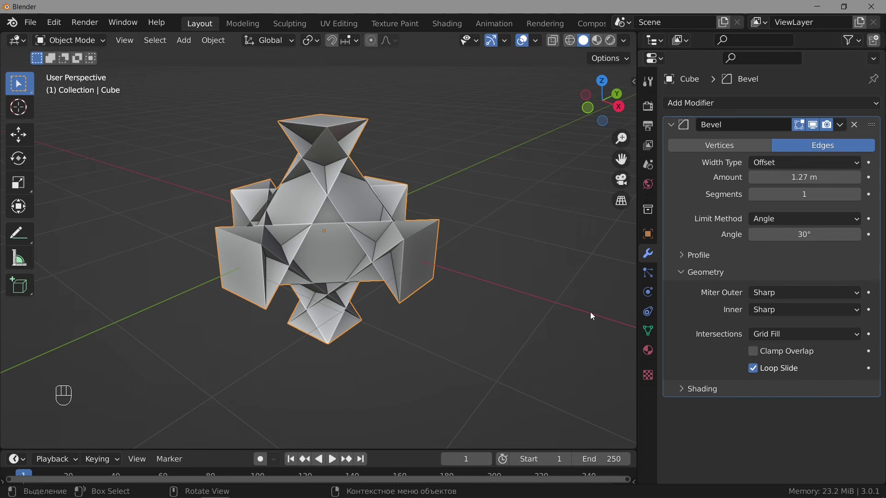
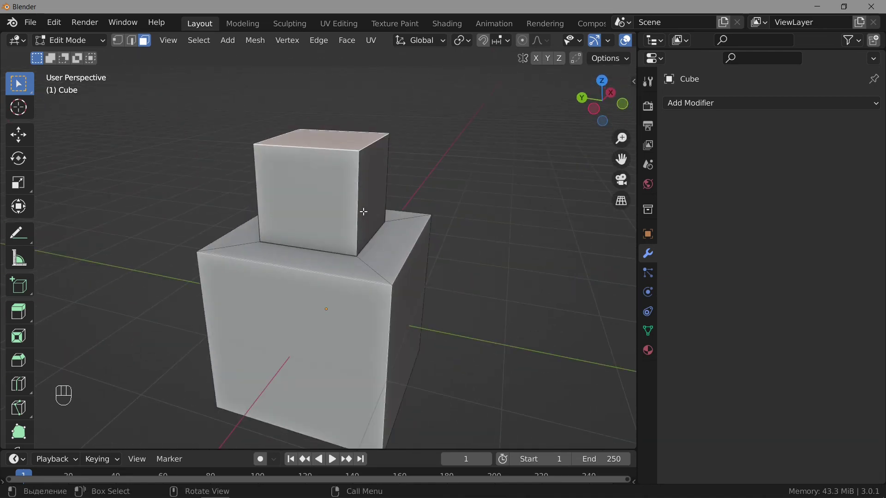
In Object Mode, give the new bevel 0.17 m amount with 4 segments and zoom in on it.
drag(89, 52, 79, 60)
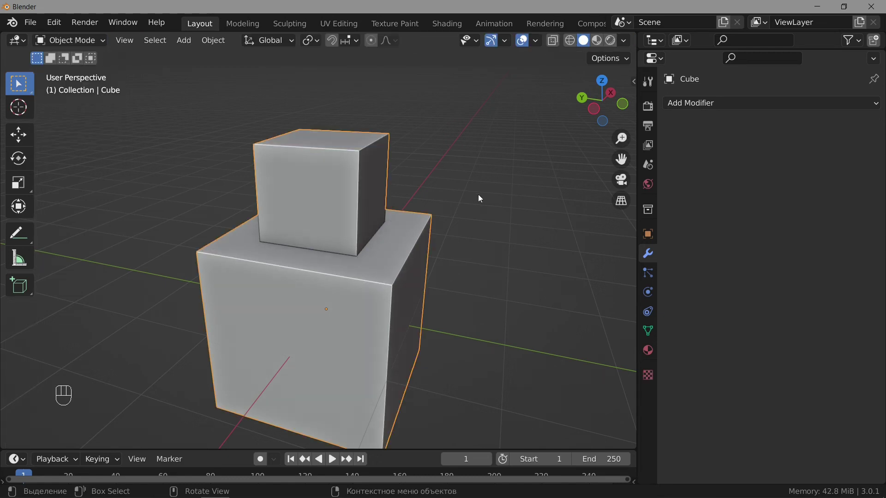
drag(756, 105, 625, 158)
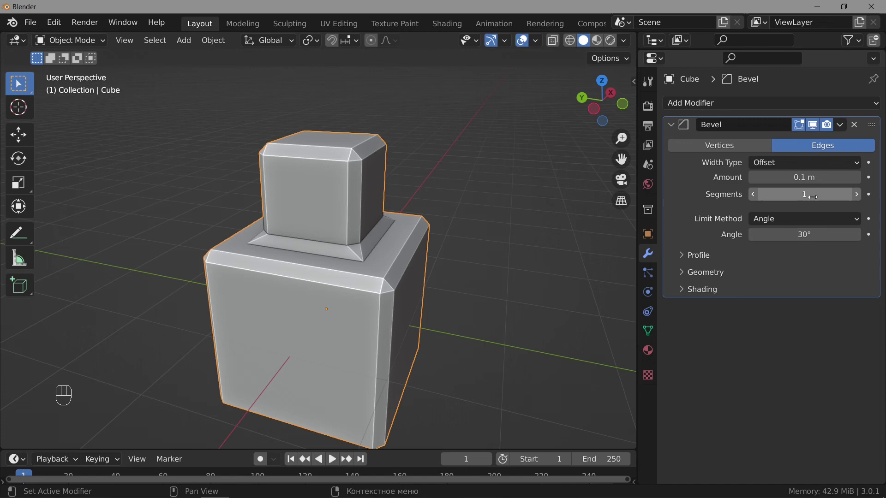
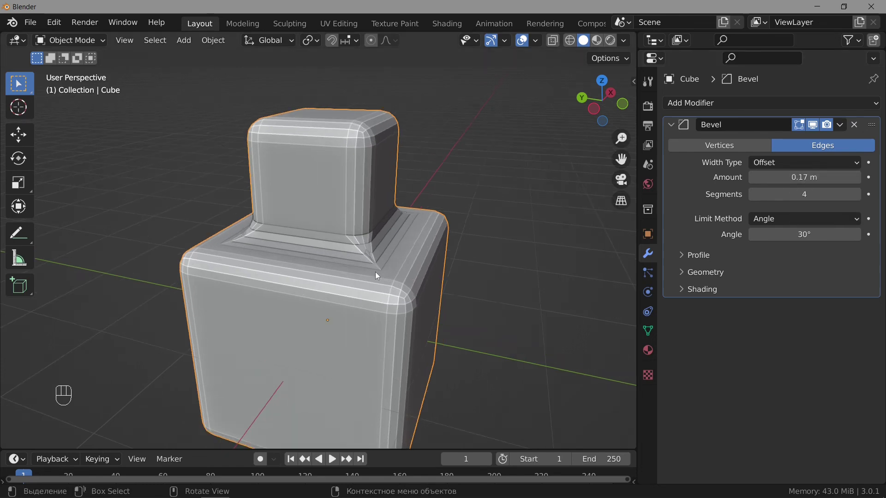
drag(373, 283, 361, 287)
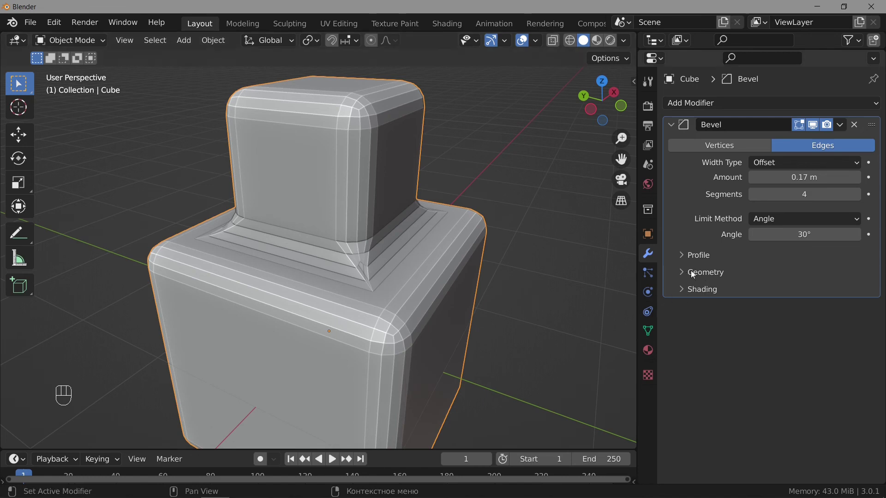
click(695, 275)
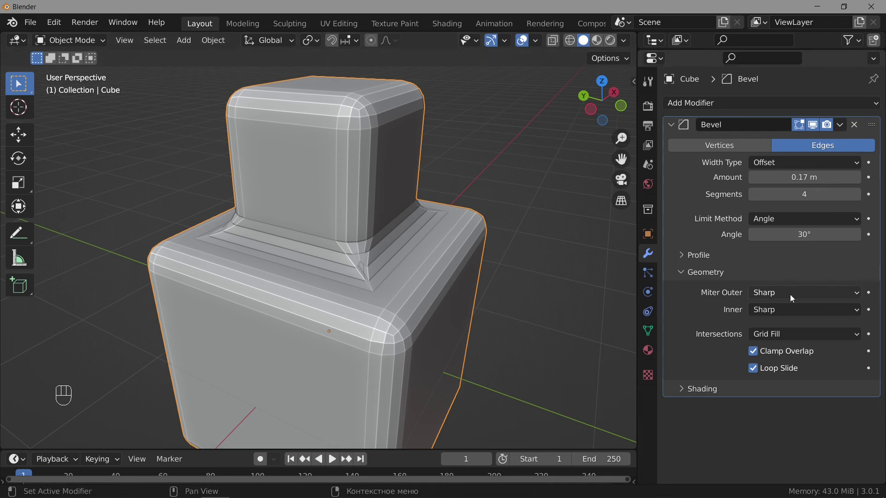
drag(792, 298, 774, 325)
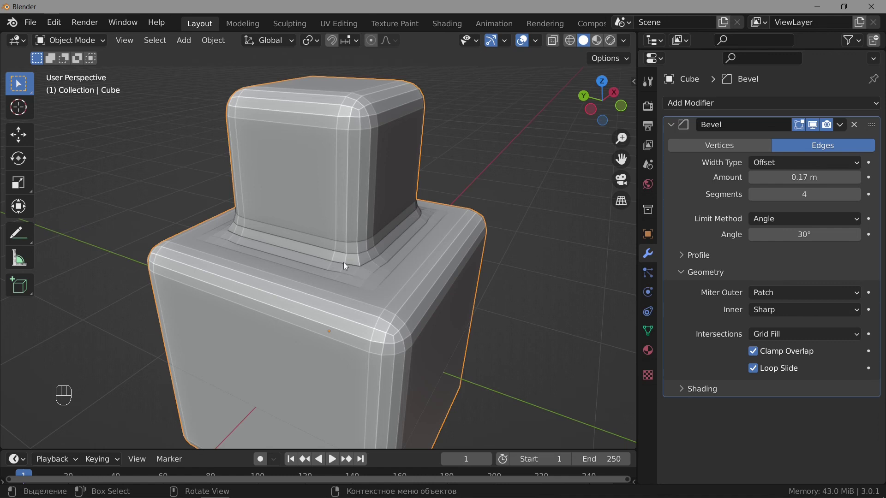
drag(546, 304, 553, 321)
drag(795, 298, 786, 342)
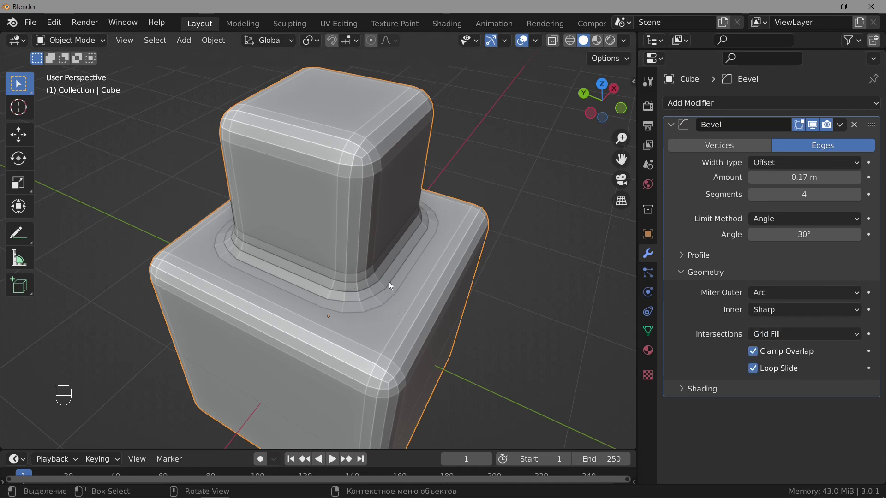
drag(797, 298, 800, 315)
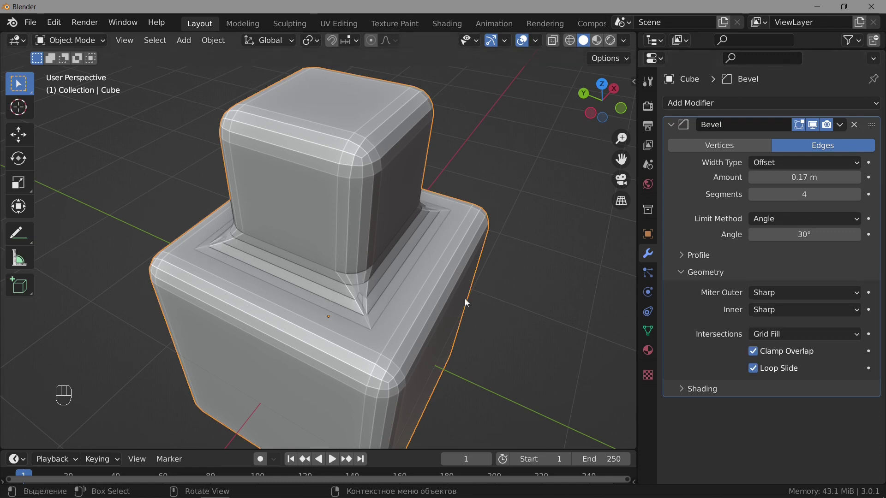
drag(348, 283, 383, 257)
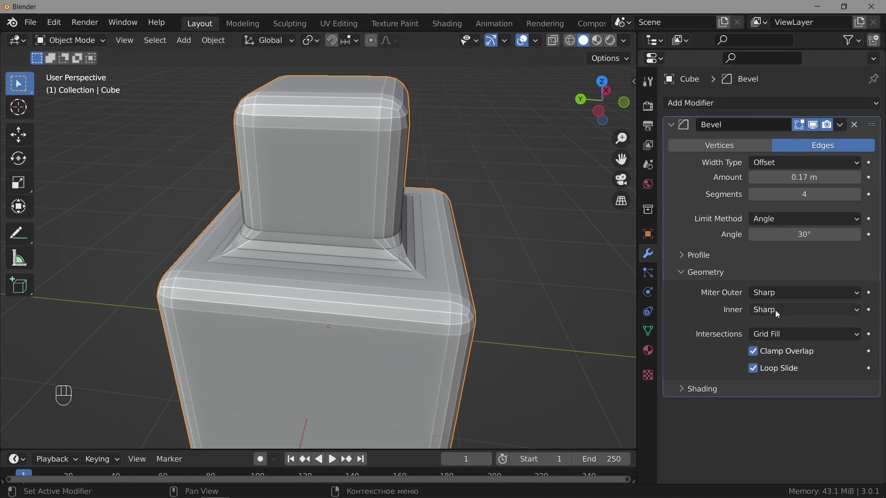
drag(778, 314, 770, 341)
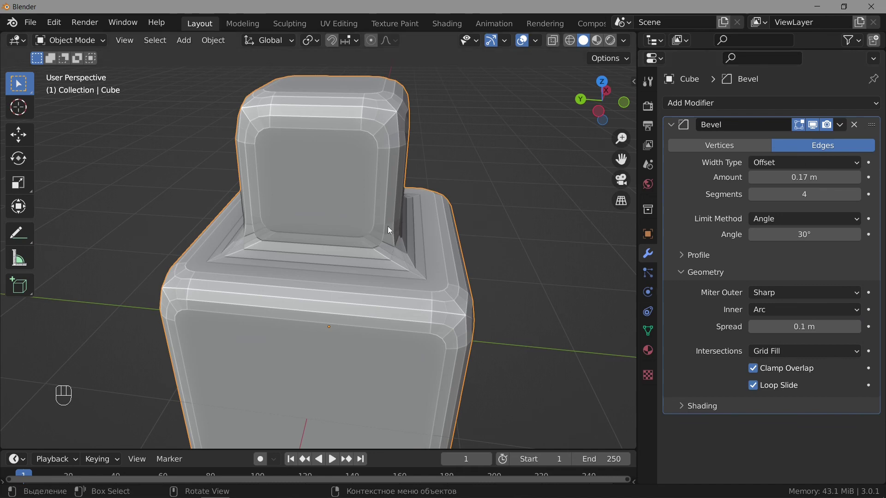
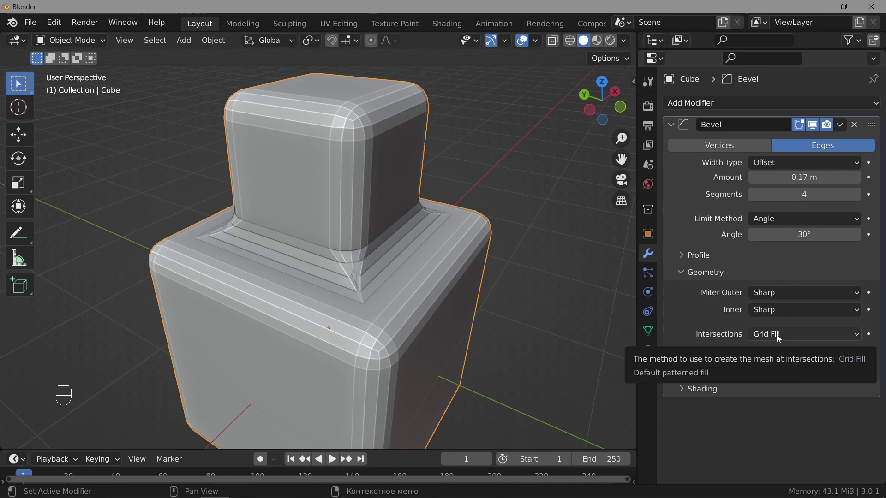
Set Intersections to Cutoff and turn the model to inspect the cut-off corners.
drag(780, 338, 775, 368)
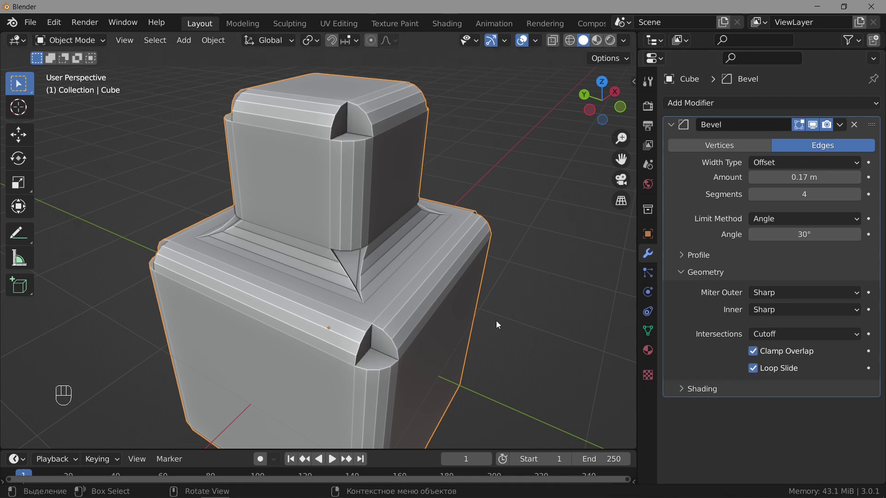
drag(459, 330, 440, 325)
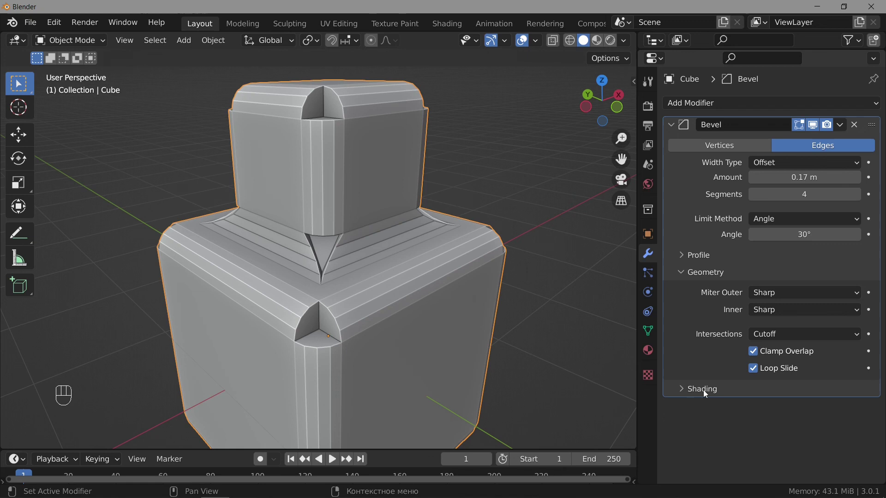
Show the cube's Material Properties with the viewport in Material Preview shading.
click(694, 393)
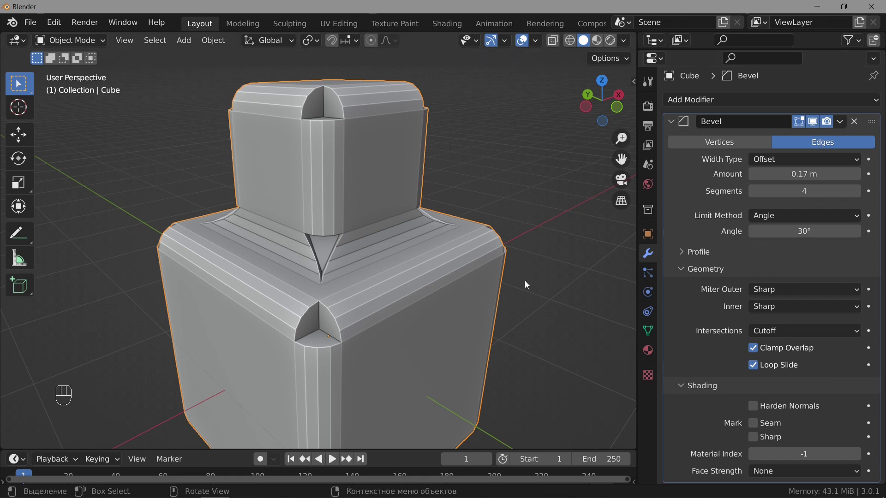
click(652, 355)
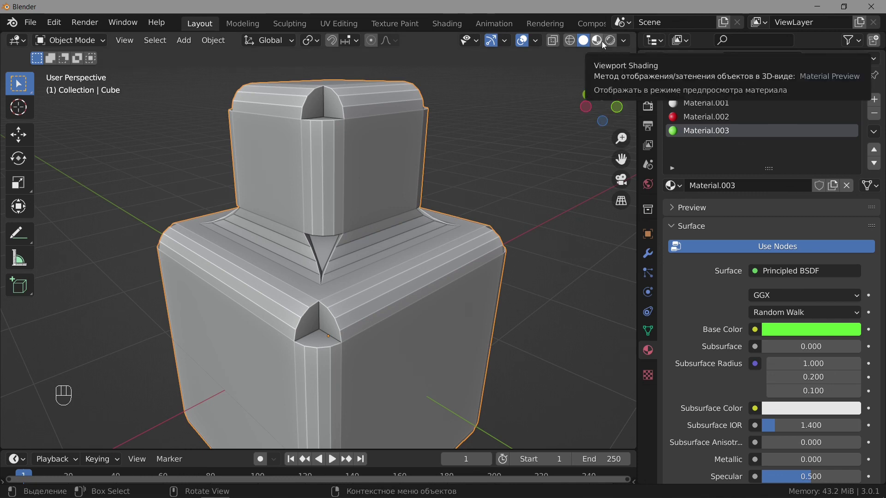
click(605, 44)
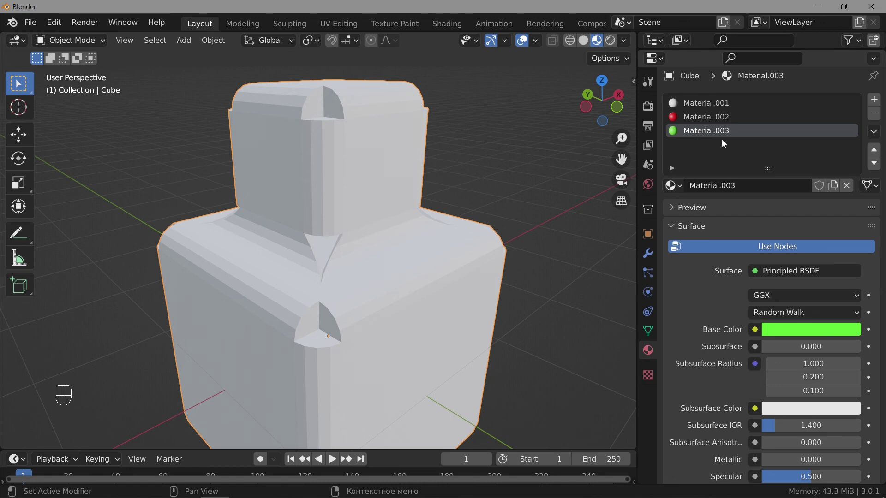
Inspect the white Material.001, red Material.002 and green Material.003 in turn.
click(702, 104)
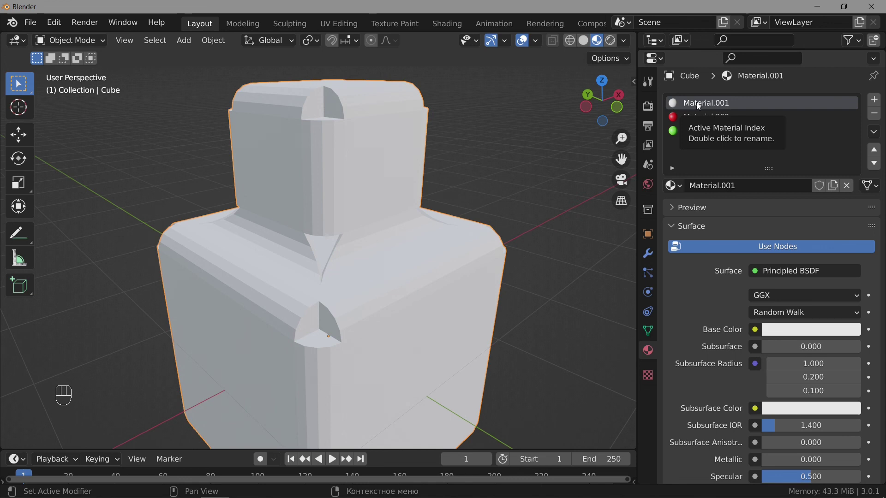
click(703, 119)
click(713, 137)
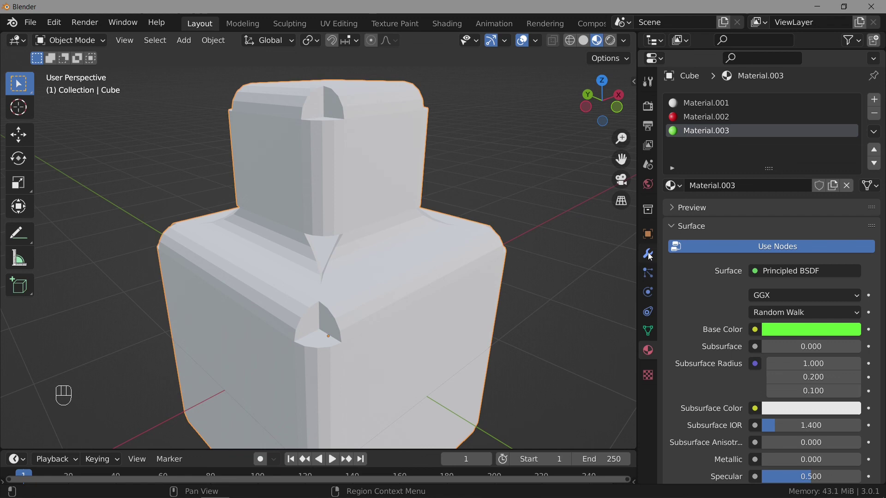
Set the Bevel modifier's Material Index to 1 so bevel faces turn red, after trying green.
click(652, 257)
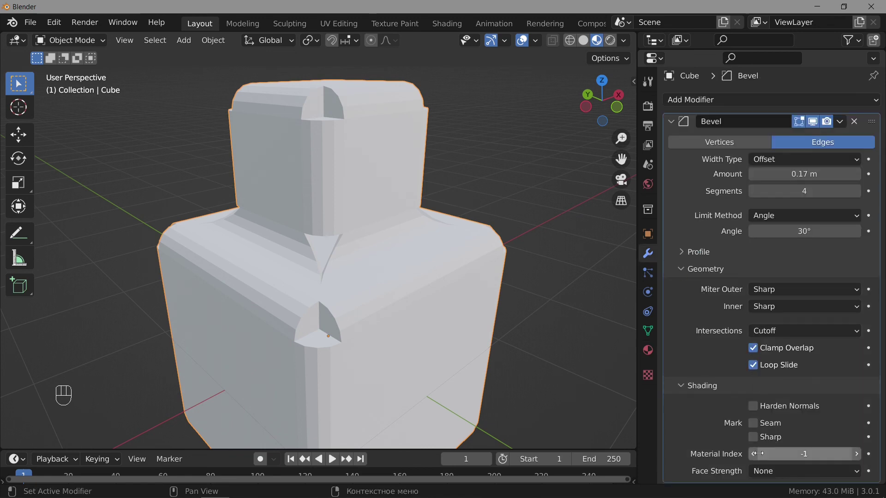
click(860, 459)
click(860, 459)
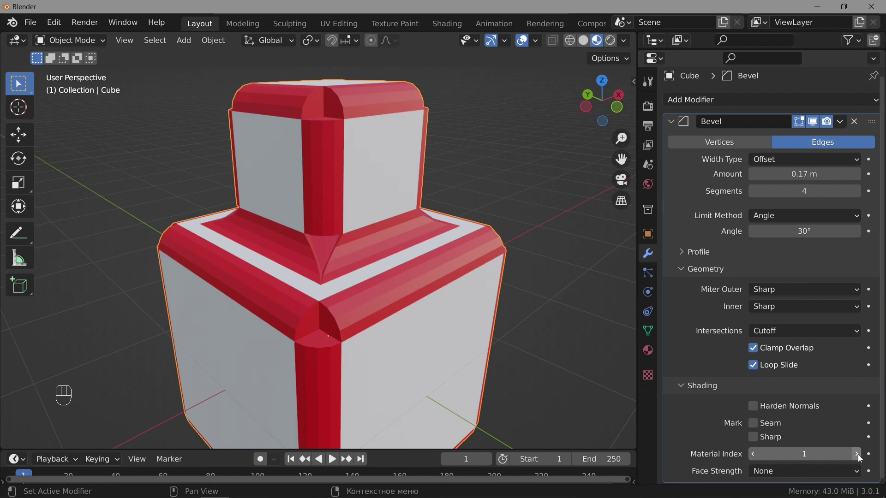
click(860, 459)
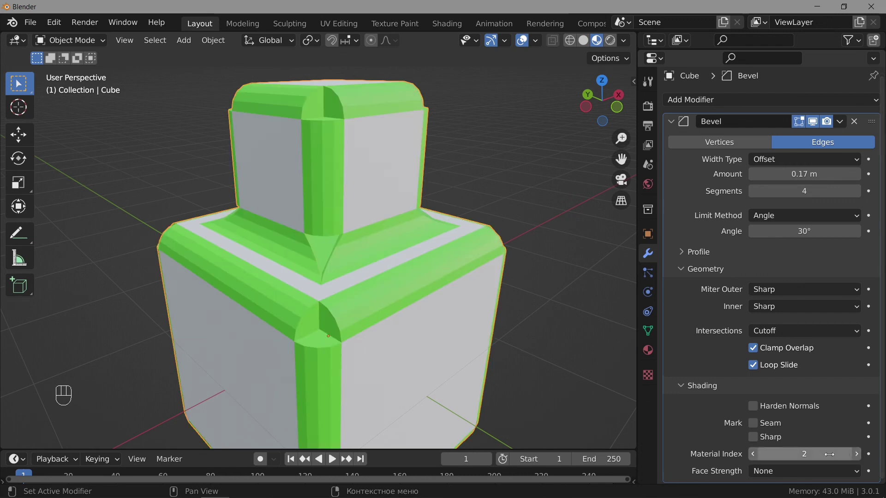
click(754, 458)
Orbit and zoom out to inspect the red-trimmed white boxes from all sides.
drag(471, 339, 416, 345)
drag(322, 305, 395, 302)
click(394, 302)
right_click(394, 302)
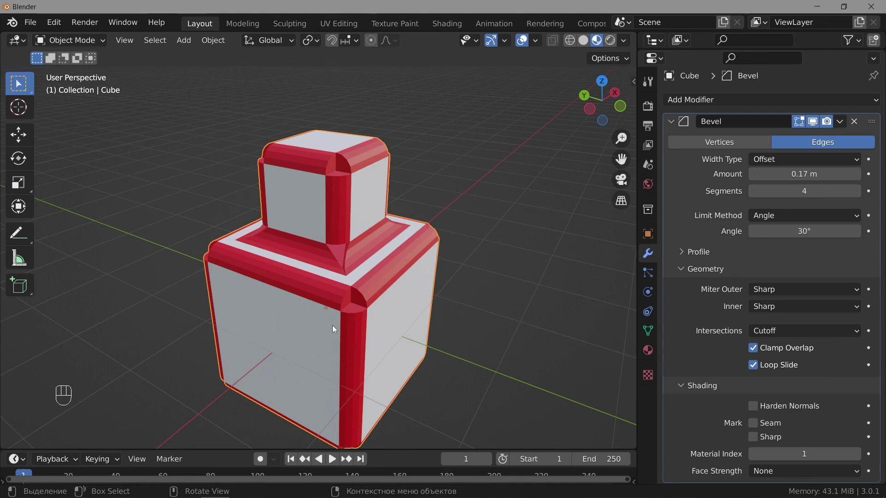
drag(350, 336, 450, 325)
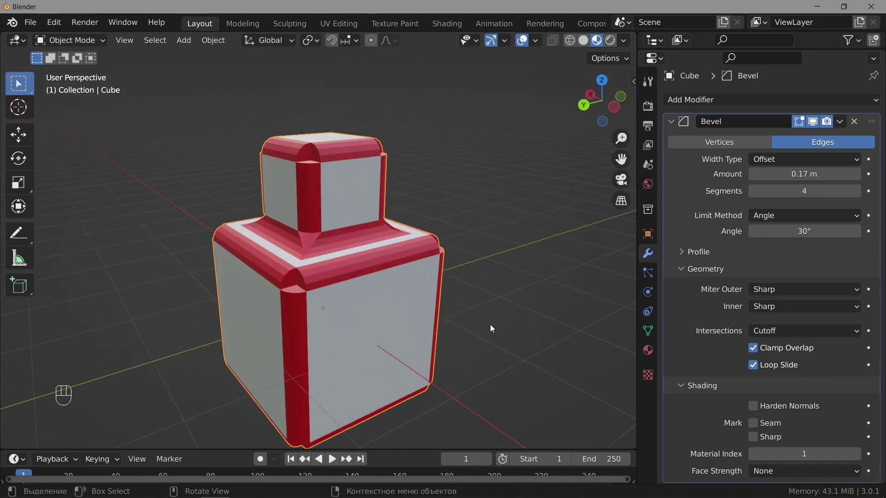